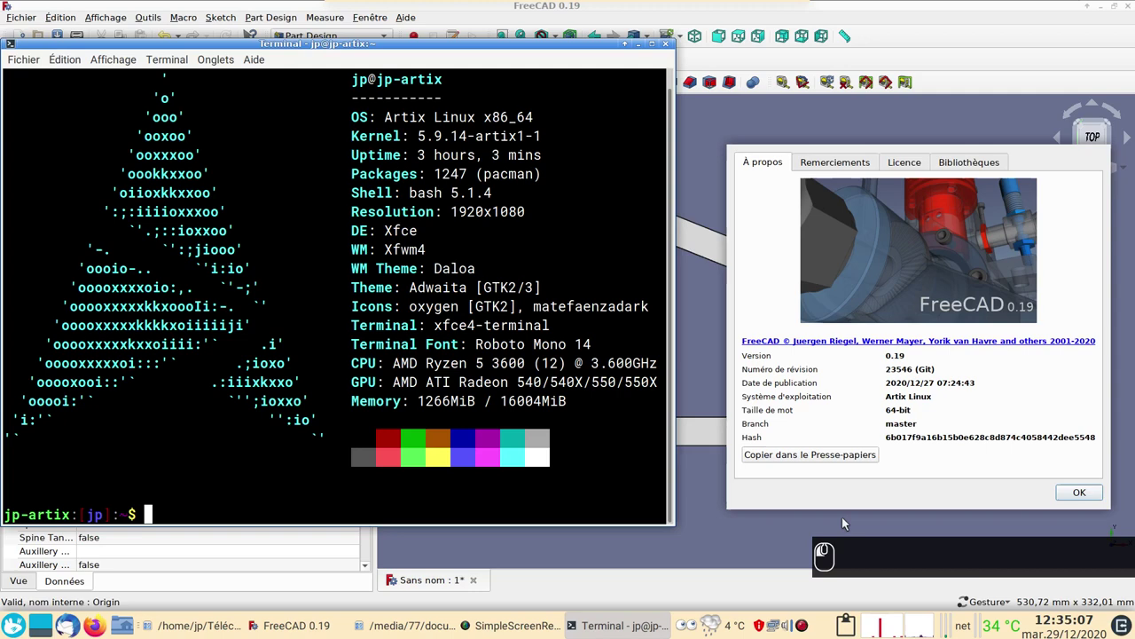
- Dismiss the About dialog and move the terminal aside to reveal the 3D view
{"action": "left_click", "coordinate": [783, 473]}
{"action": "left_click_drag", "start_coordinate": [782, 433], "coordinate": [833, 400]}
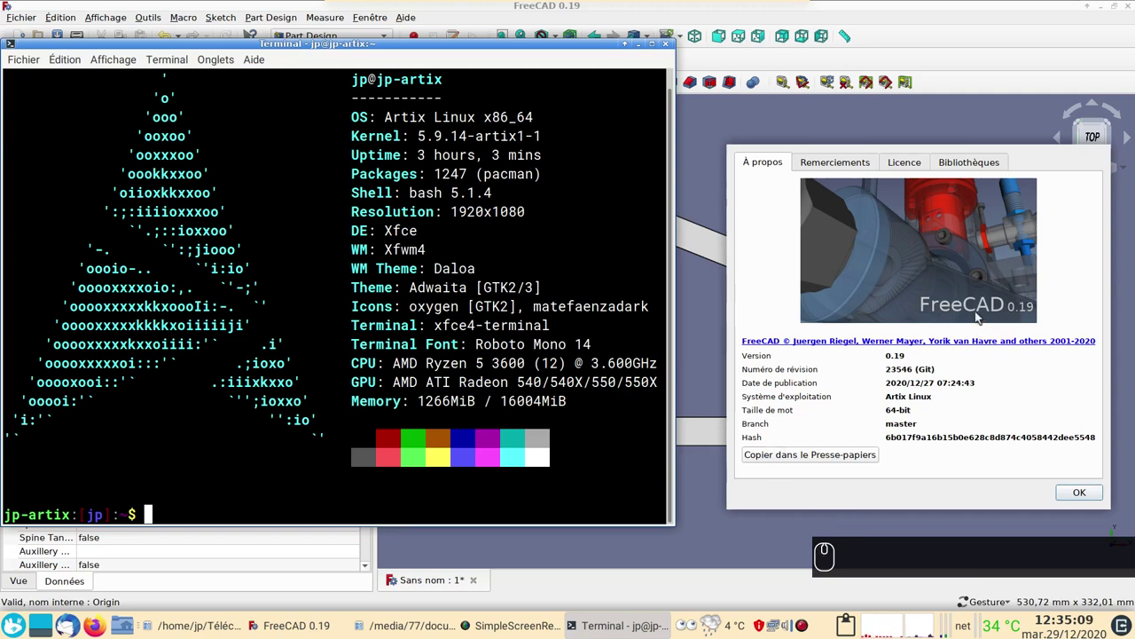
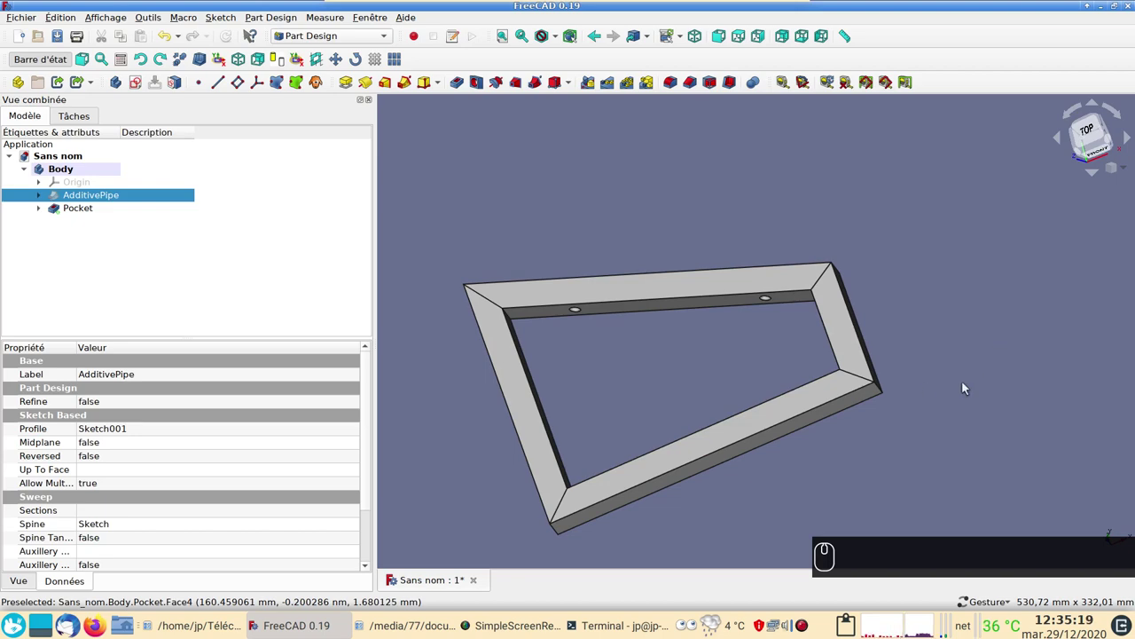
{"action": "left_click_drag", "start_coordinate": [1009, 346], "coordinate": [899, 337]}
{"action": "key", "text": "2"}
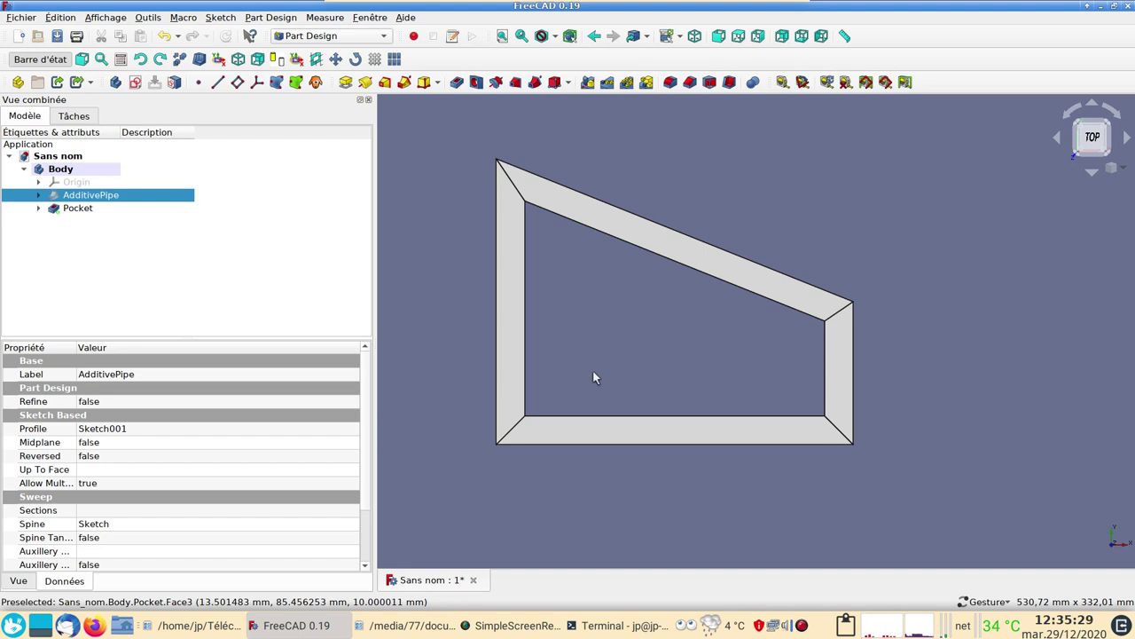
{"action": "scroll", "scroll_direction": "up", "scroll_amount": 3}
{"action": "scroll", "scroll_direction": "up", "scroll_amount": 3}
{"action": "scroll", "scroll_direction": "down", "scroll_amount": 3}
{"action": "right_click", "coordinate": [600, 373]}
{"action": "left_click_drag", "start_coordinate": [601, 352], "coordinate": [535, 345]}
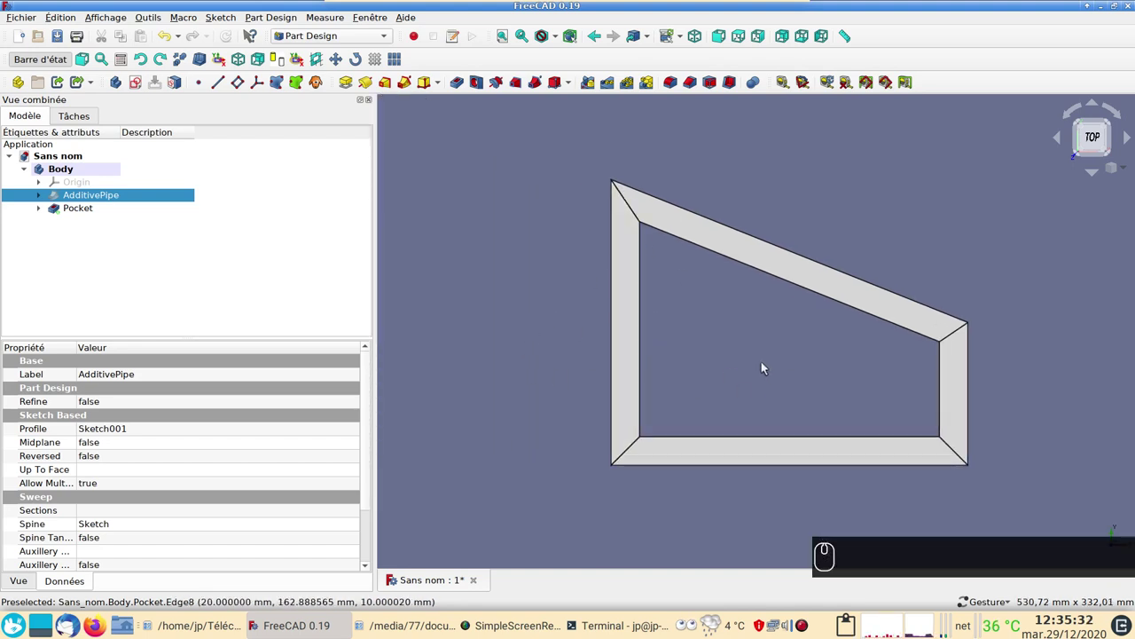
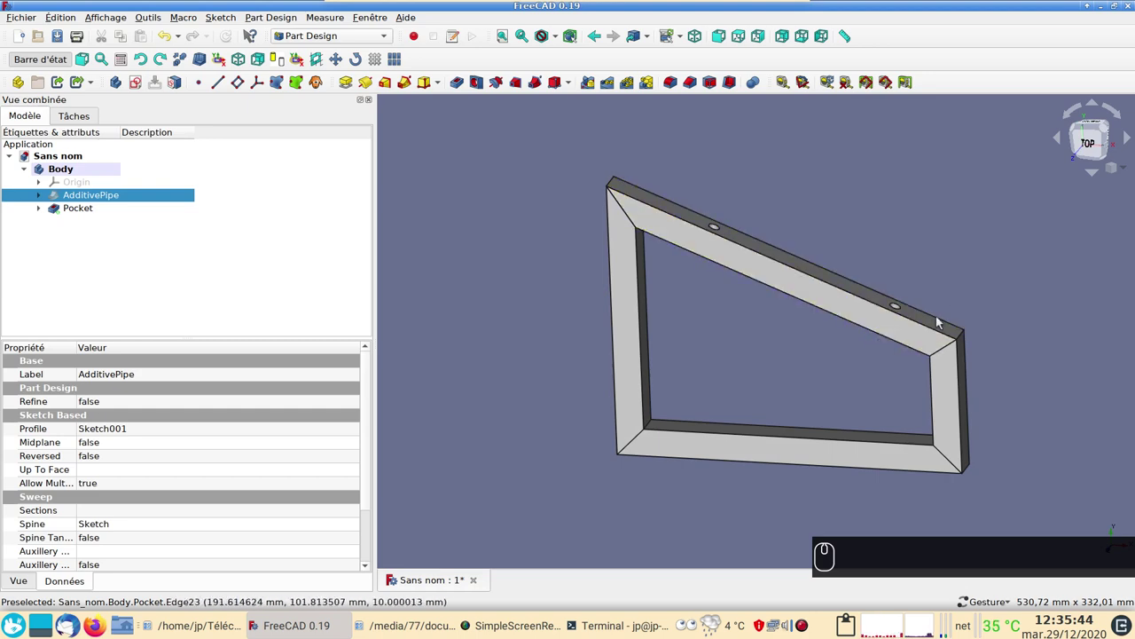
{"action": "left_click_drag", "start_coordinate": [984, 244], "coordinate": [540, 325]}
{"action": "type", "text": "(1)"}
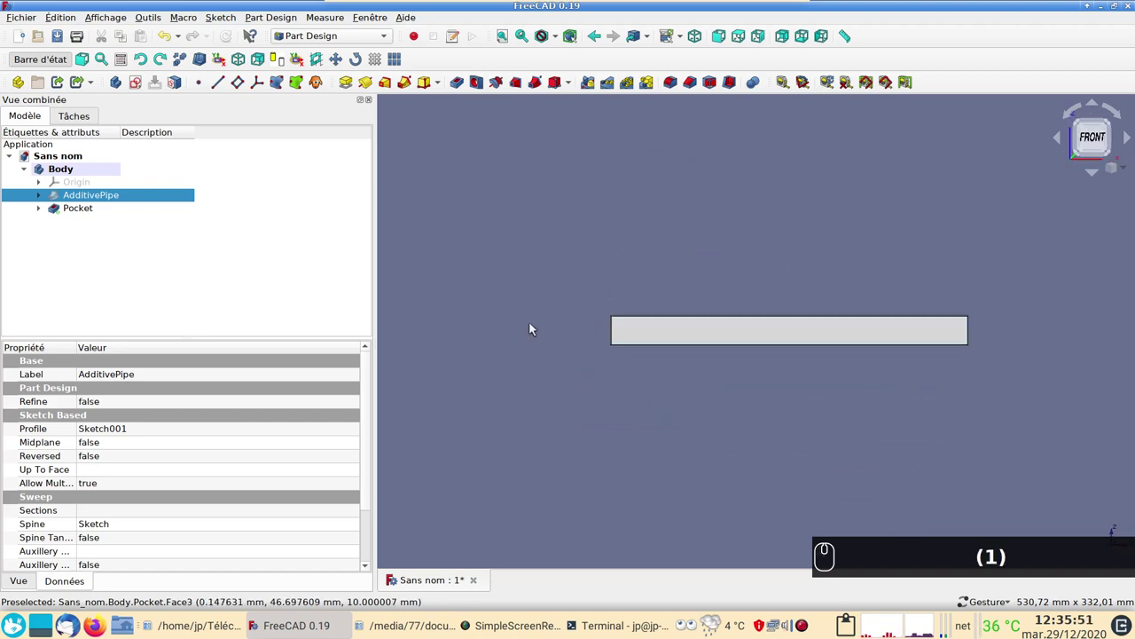
{"action": "type", "text": "(1) (2)"}
{"action": "scroll", "scroll_direction": "up", "scroll_amount": 3}
{"action": "scroll", "scroll_direction": "down", "scroll_amount": 3}
{"action": "type", "text": "(1) (2)"}
{"action": "left_click_drag", "start_coordinate": [717, 374], "coordinate": [670, 390]}
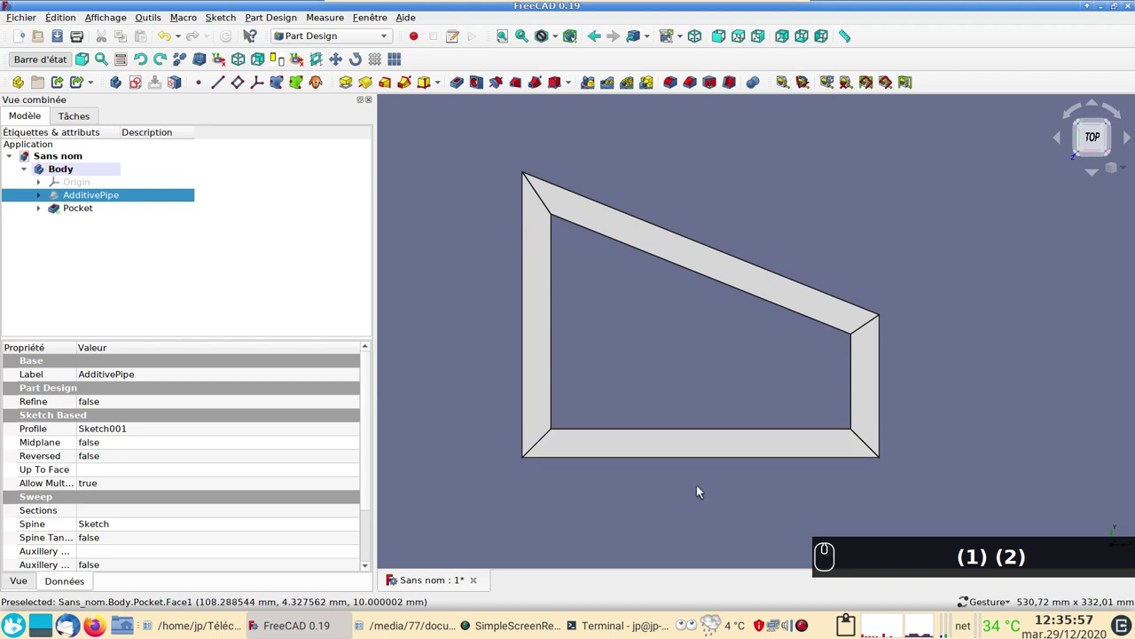
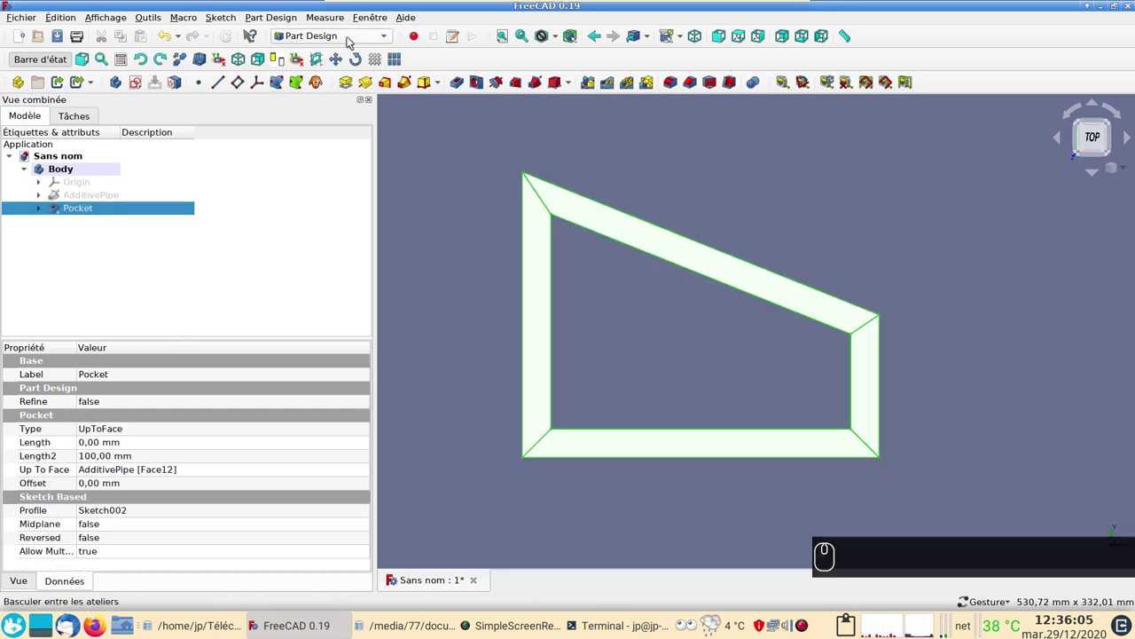
- In the Draft workbench, upgrade the Pocket solid into separate faces Face through Face017
{"action": "left_click_drag", "start_coordinate": [355, 36], "coordinate": [220, 267]}
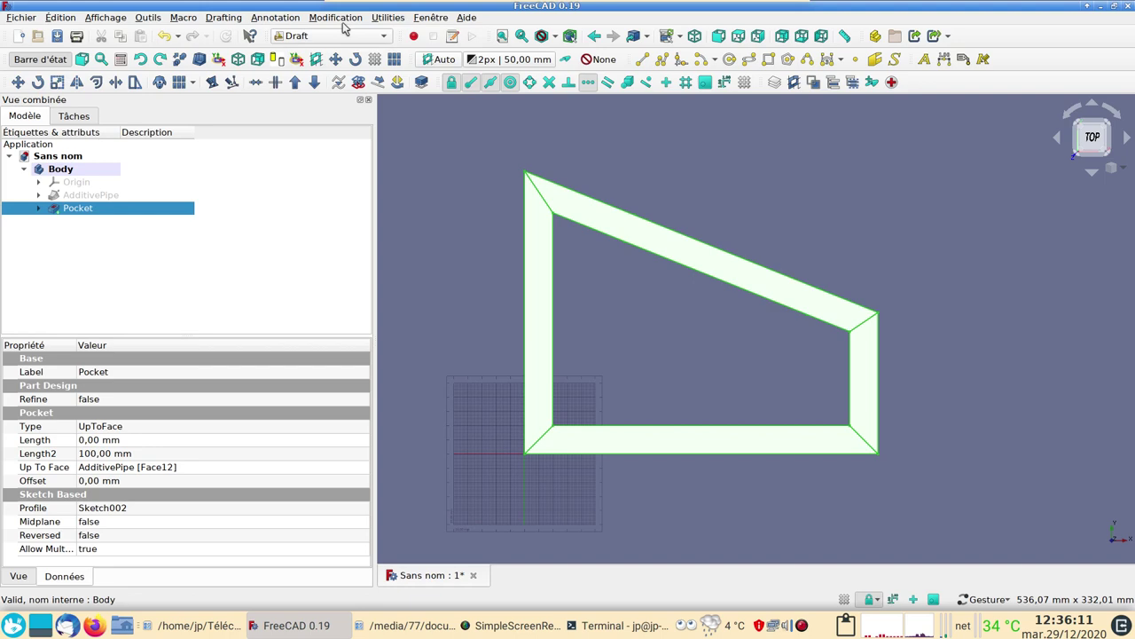
{"action": "left_click", "coordinate": [352, 15]}
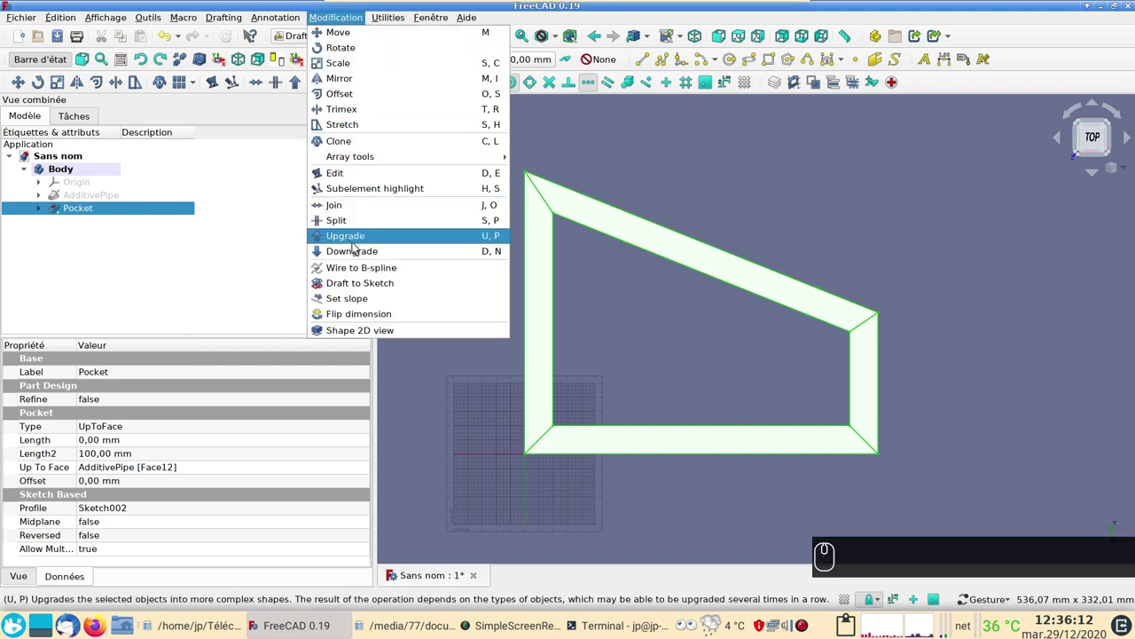
{"action": "left_click", "coordinate": [366, 249]}
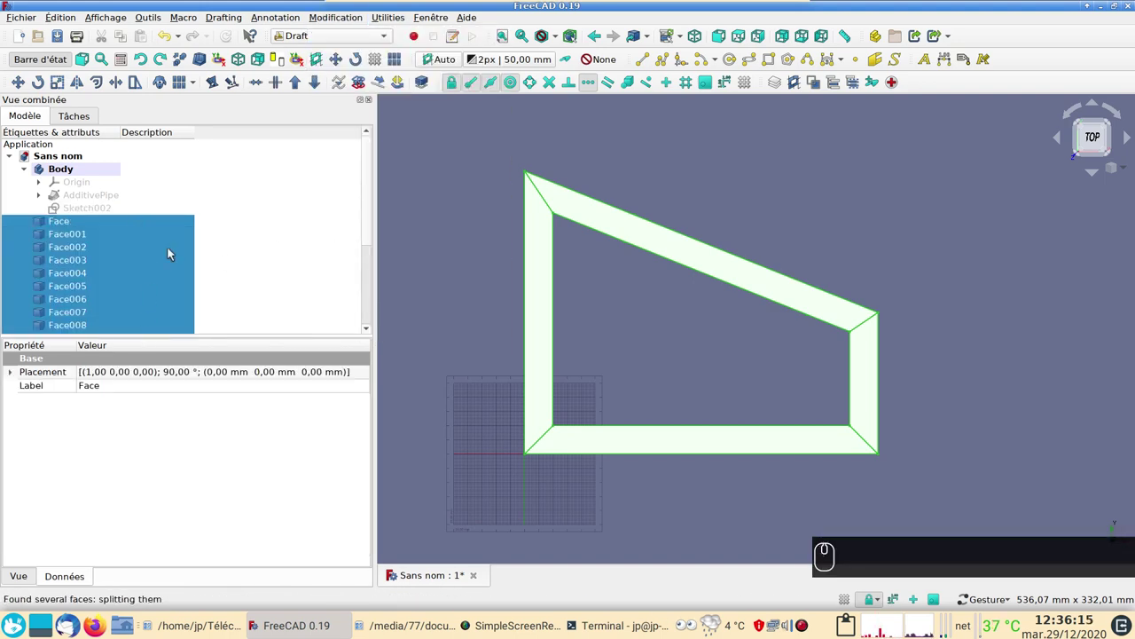
{"action": "left_click", "coordinate": [700, 361]}
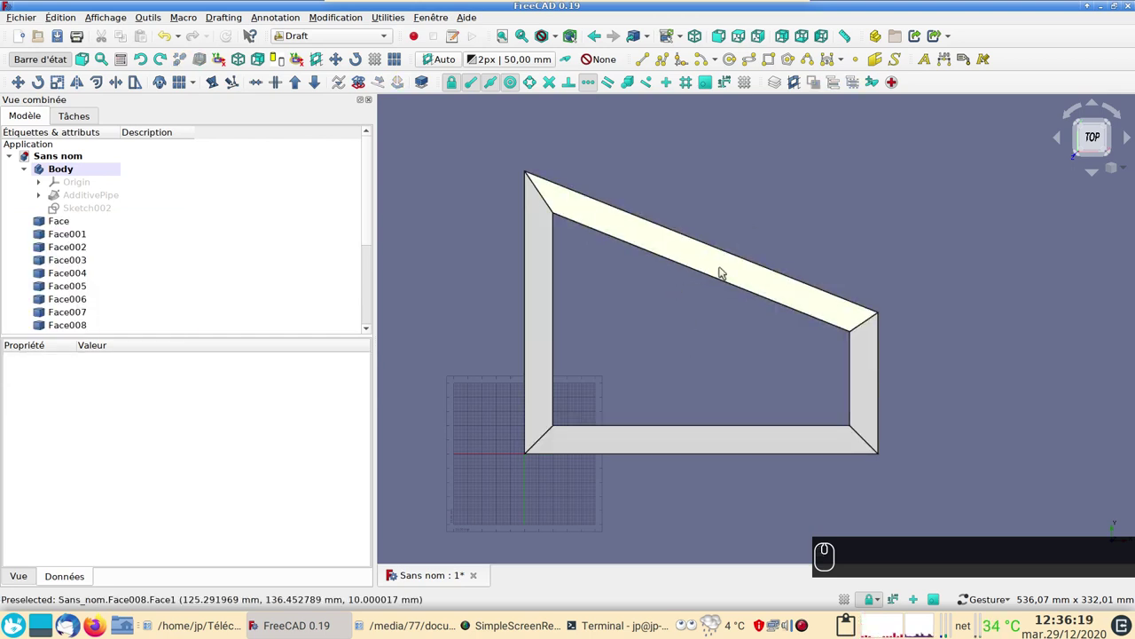
{"action": "scroll", "scroll_direction": "down", "scroll_amount": 3}
{"action": "scroll", "scroll_direction": "down", "scroll_amount": 3}
{"action": "left_click", "coordinate": [315, 37]}
- Insert a TechDraw page from the A4 landscape blank template and select Face014 on the frame
{"action": "left_click", "coordinate": [330, 83]}
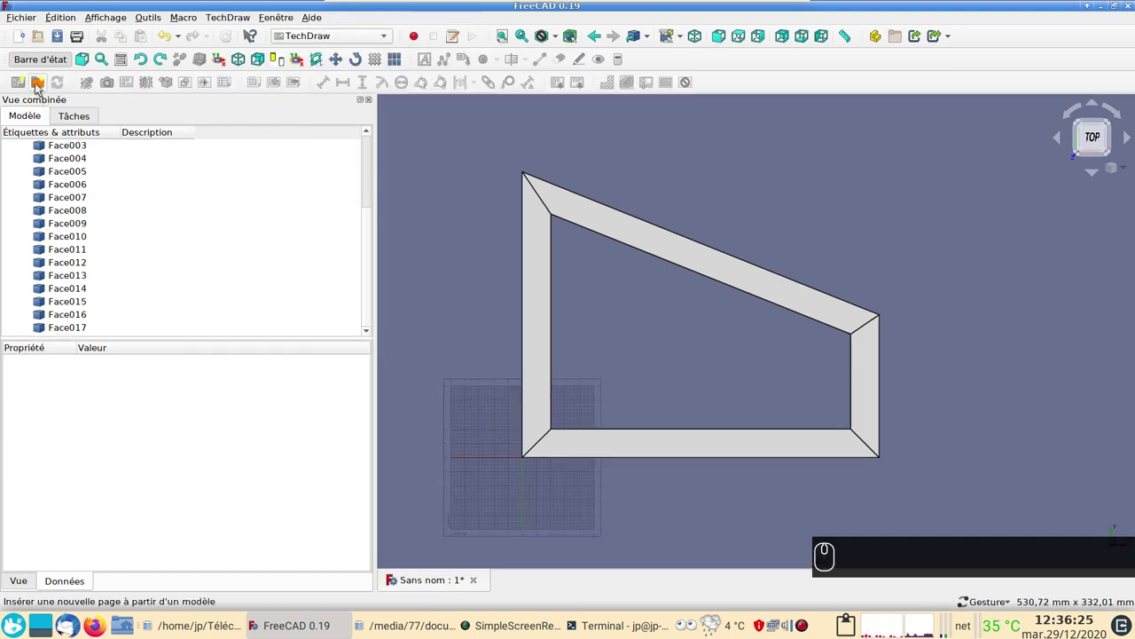
{"action": "left_click", "coordinate": [44, 85]}
{"action": "left_click", "coordinate": [564, 306]}
{"action": "scroll", "scroll_direction": "down", "scroll_amount": 3}
{"action": "left_click", "coordinate": [521, 292]}
{"action": "left_click", "coordinate": [734, 378]}
{"action": "left_click_drag", "start_coordinate": [667, 366], "coordinate": [494, 455]}
{"action": "left_click", "coordinate": [441, 581]}
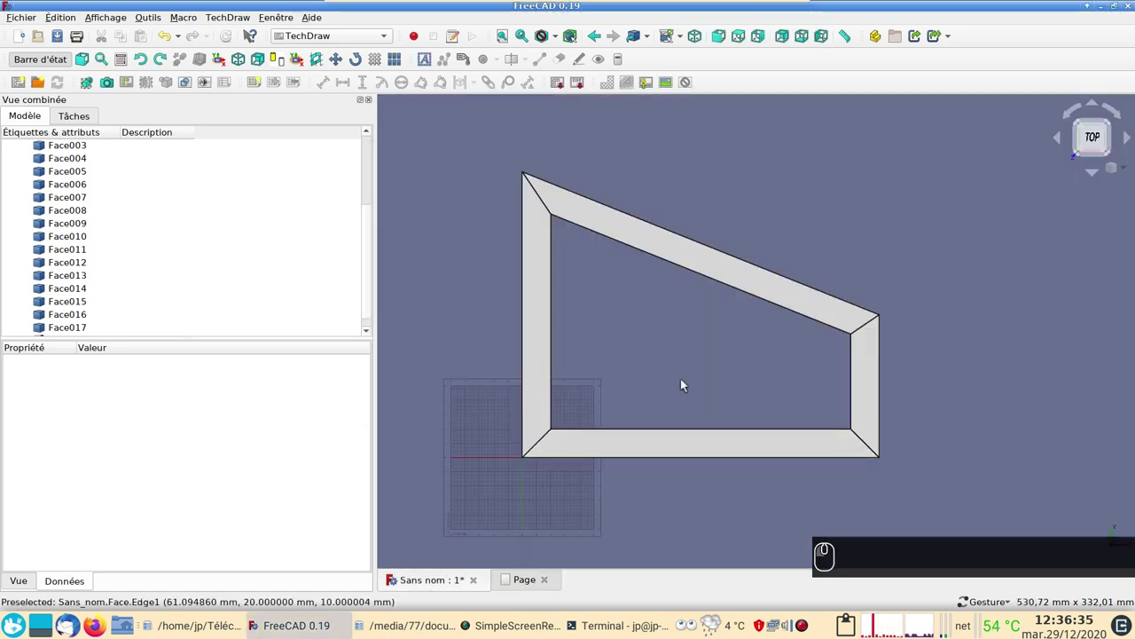
{"action": "left_click_drag", "start_coordinate": [688, 354], "coordinate": [693, 278]}
{"action": "left_click", "coordinate": [693, 277]}
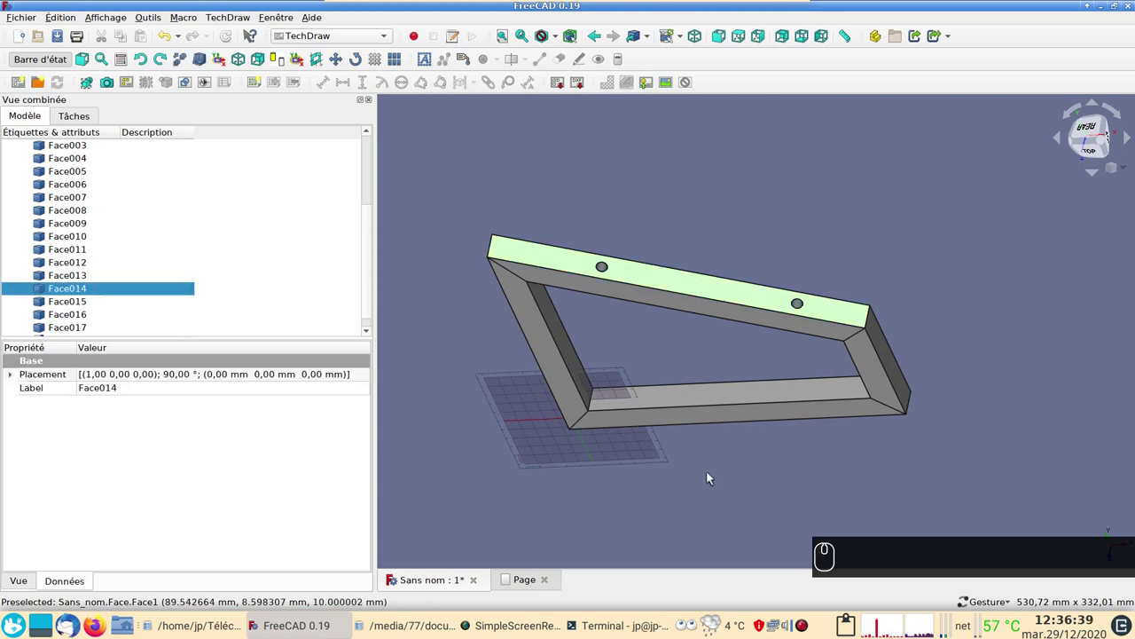
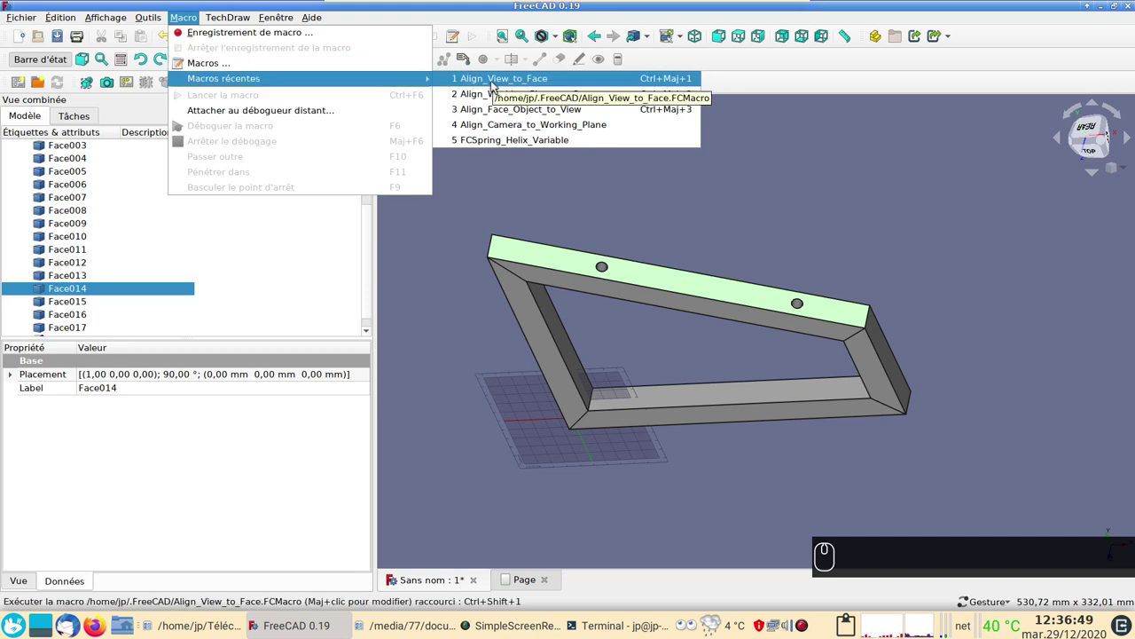
{"action": "left_click", "coordinate": [216, 62]}
{"action": "left_click", "coordinate": [713, 373]}
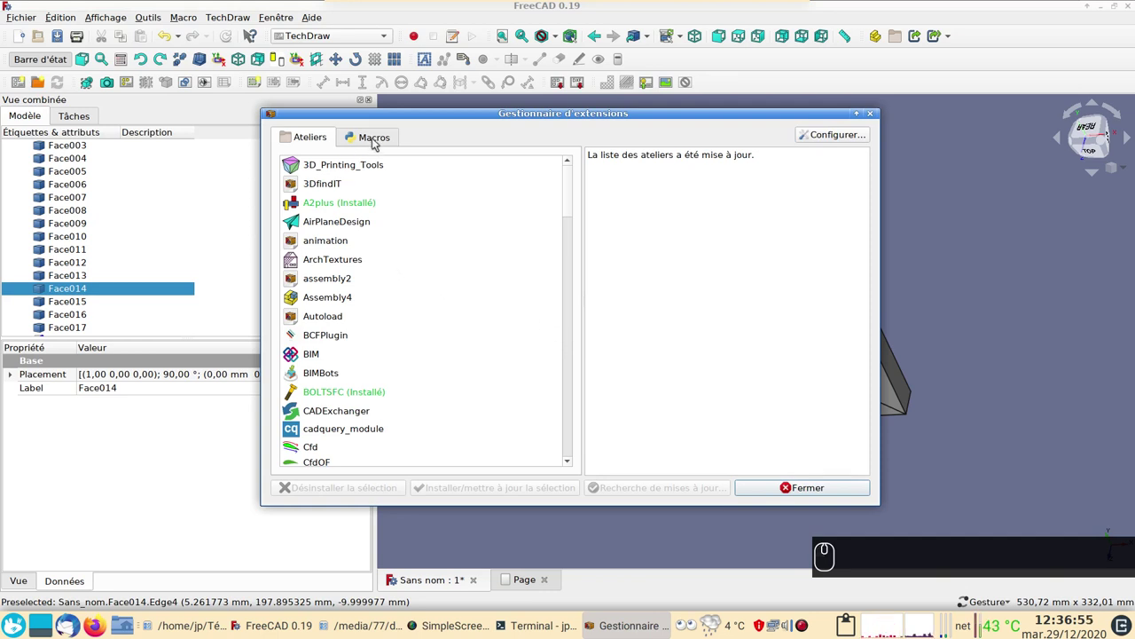
{"action": "left_click", "coordinate": [381, 136]}
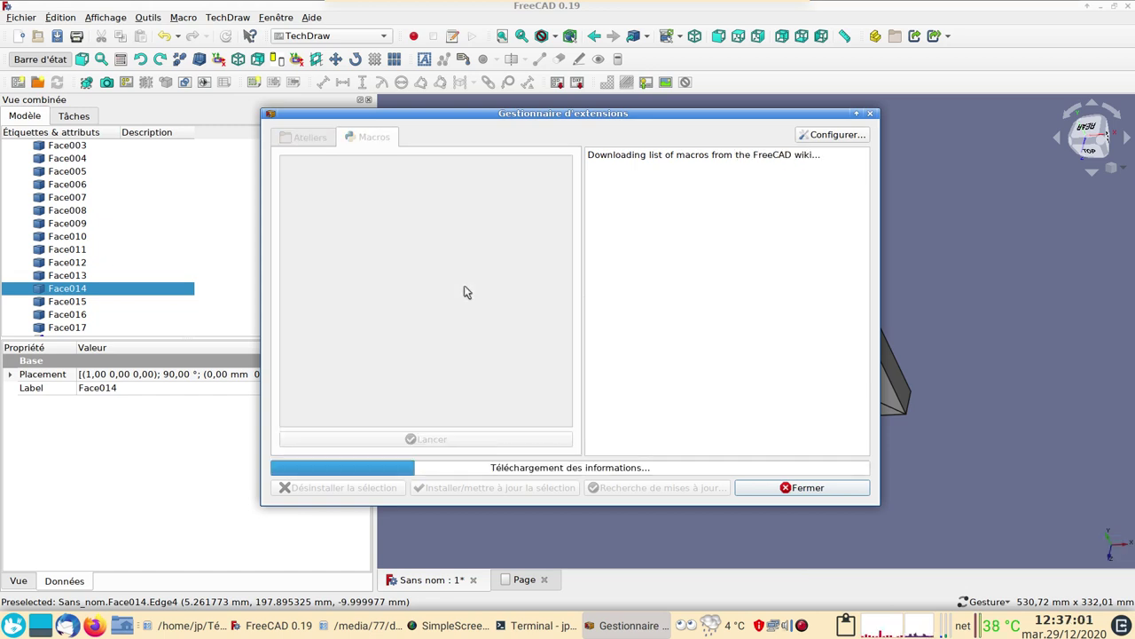
{"action": "scroll", "scroll_direction": "down", "scroll_amount": 3}
{"action": "scroll", "scroll_direction": "down", "scroll_amount": 3}
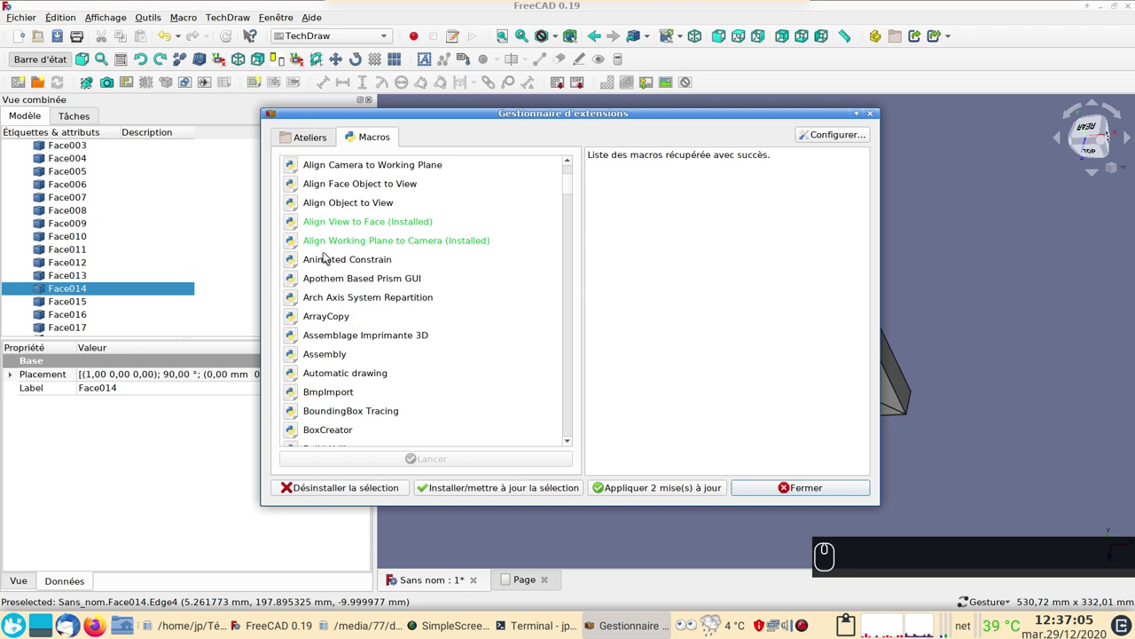
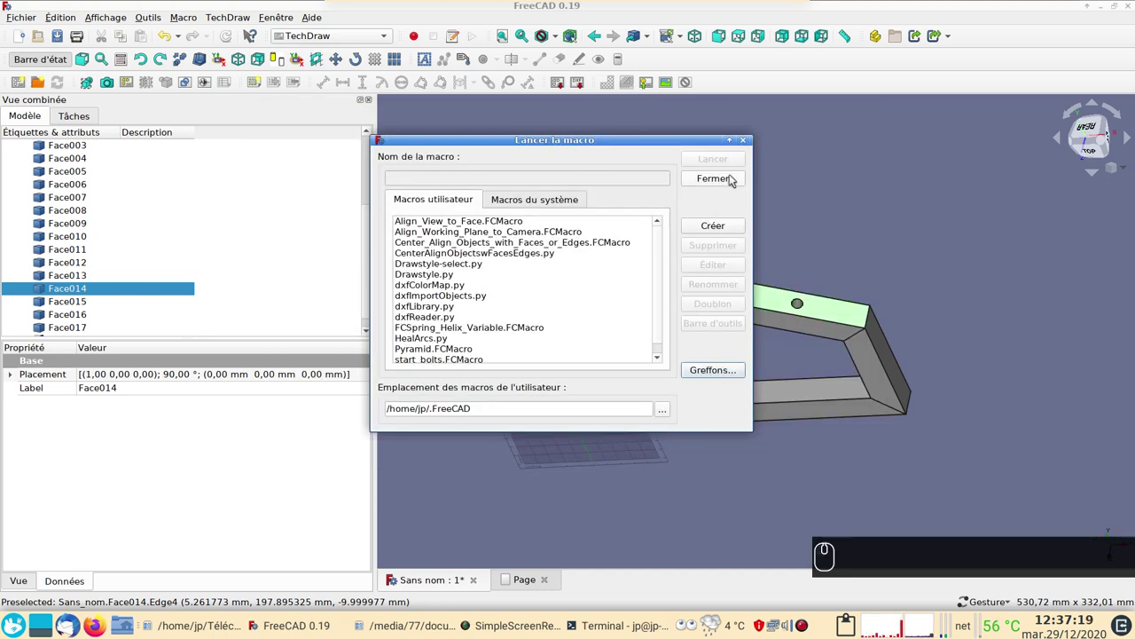
{"action": "left_click", "coordinate": [756, 138]}
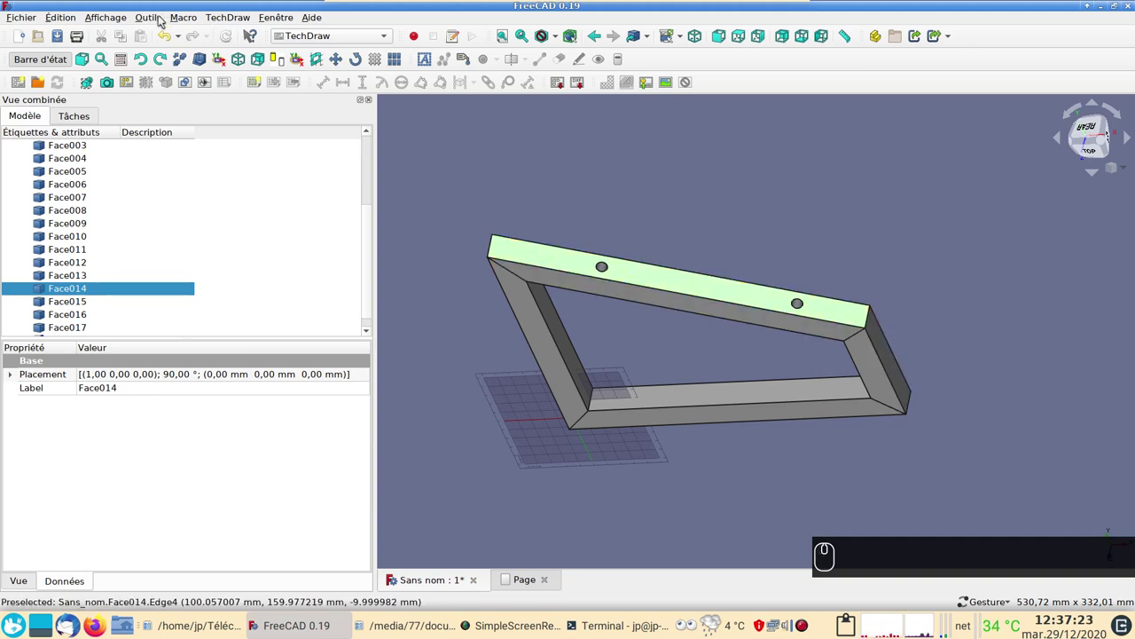
- Align the view to the slanted bar with Align_View_to_Face, go to Top view and insert View001 of Face008
{"action": "left_click", "coordinate": [192, 20]}
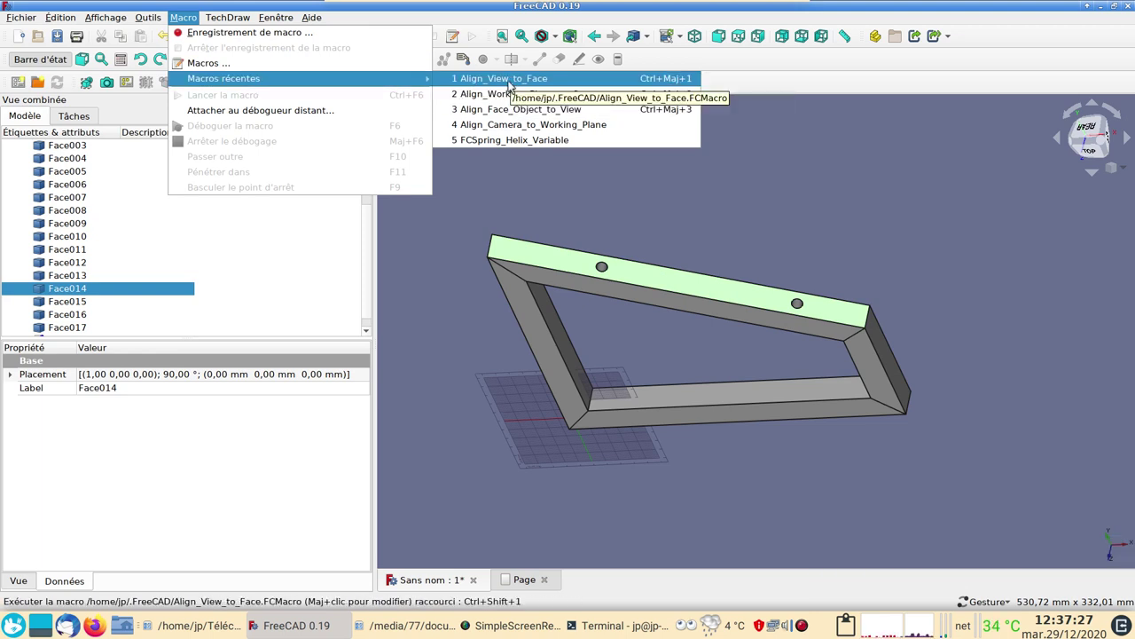
{"action": "left_click", "coordinate": [515, 80]}
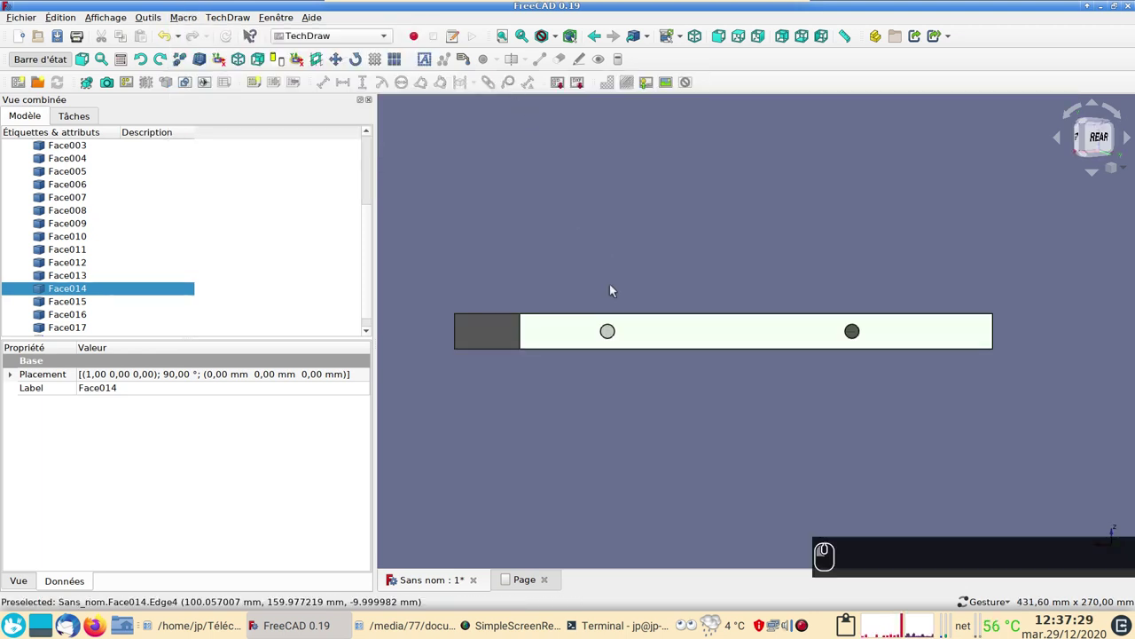
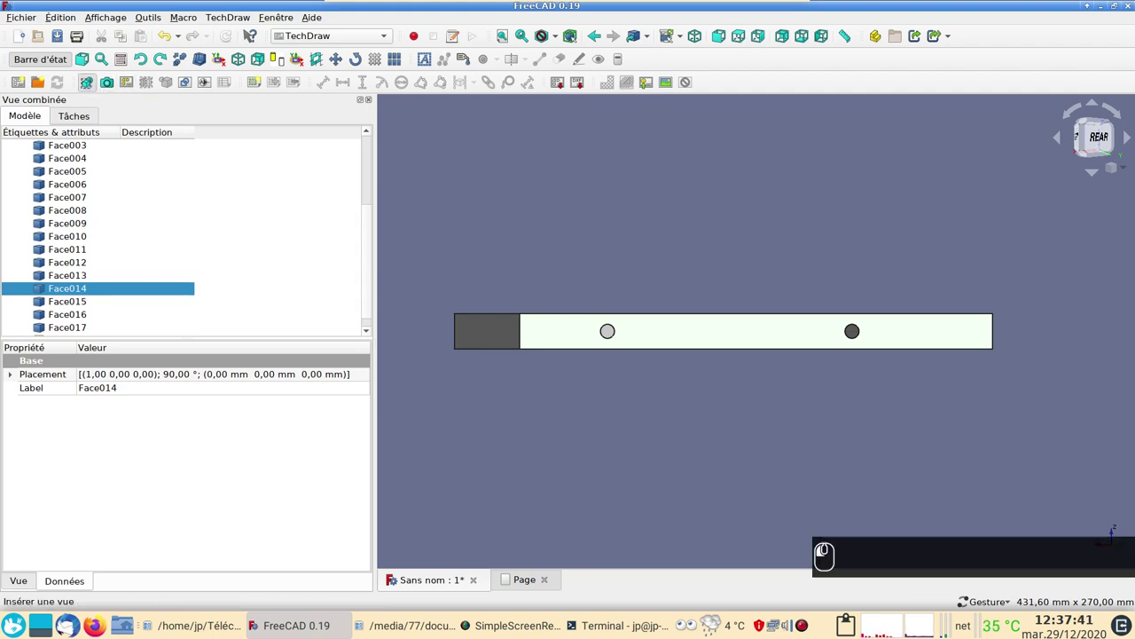
{"action": "left_click", "coordinate": [535, 577]}
{"action": "left_click", "coordinate": [604, 491]}
{"action": "scroll", "scroll_direction": "down", "scroll_amount": 3}
{"action": "left_click", "coordinate": [425, 582]}
{"action": "key", "text": "shift+0"}
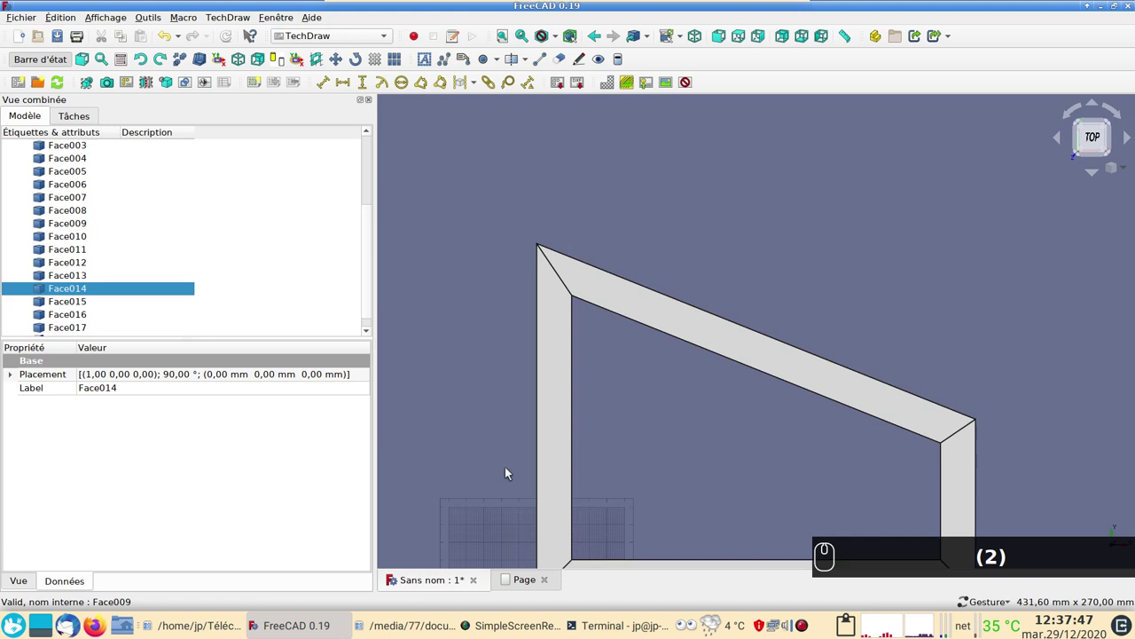
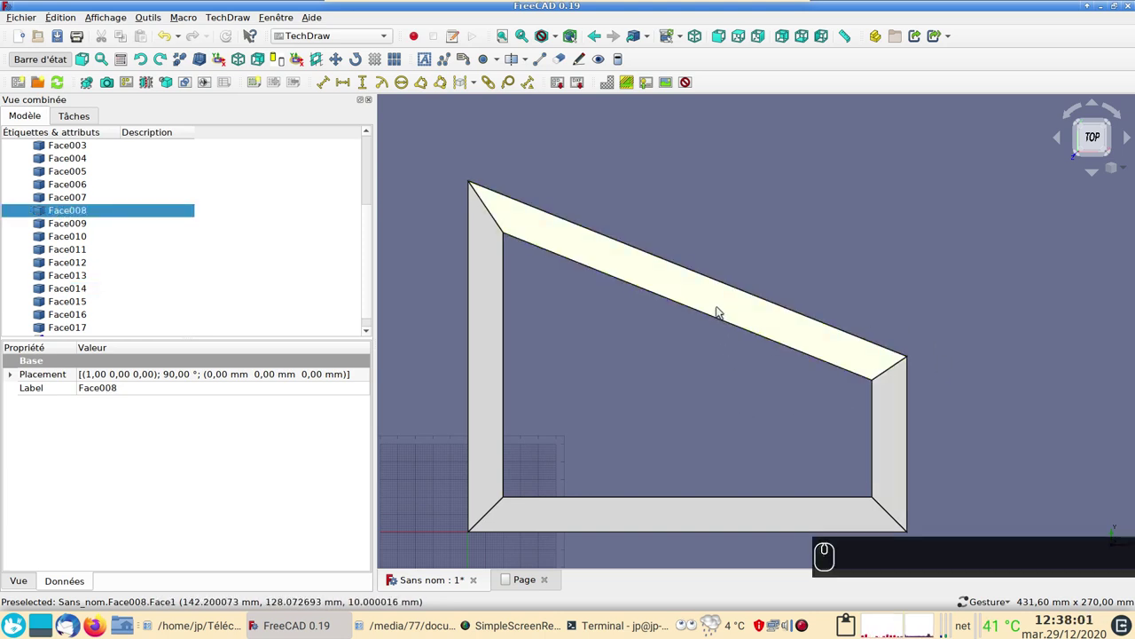
{"action": "left_click", "coordinate": [93, 85]}
- Select Face013 of the holed bottom bar, align the view to it and insert View002
{"action": "left_click", "coordinate": [518, 578]}
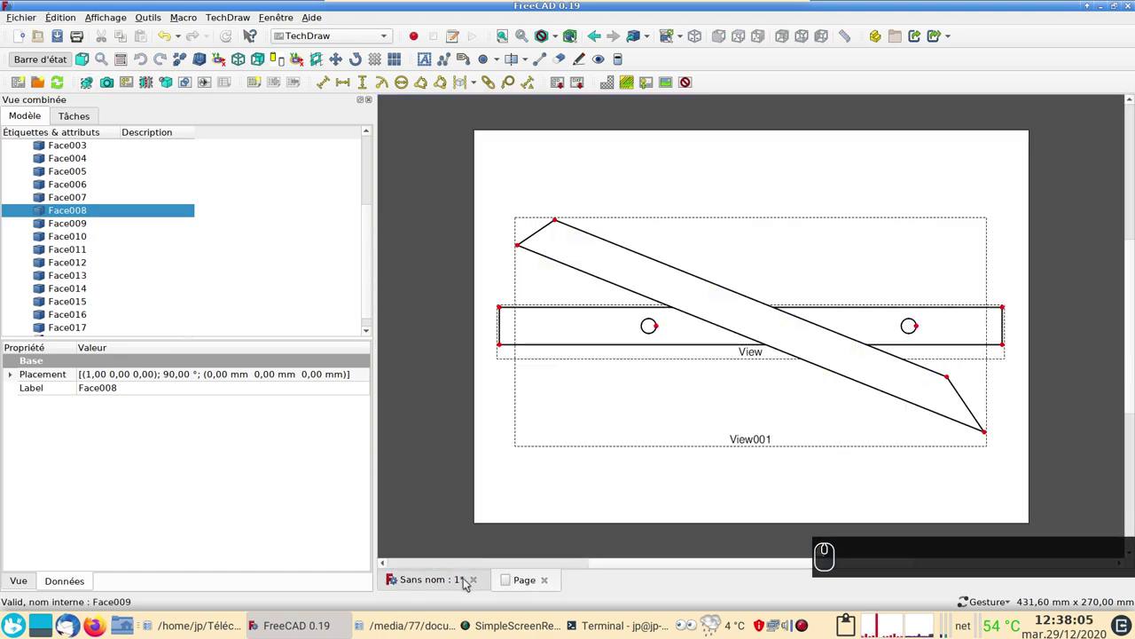
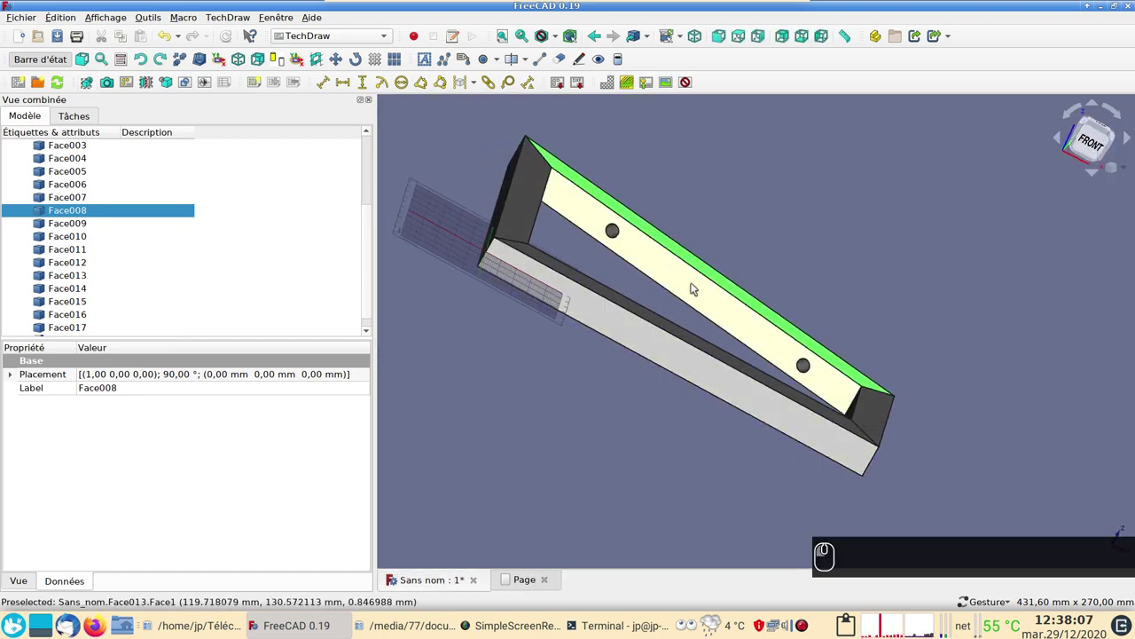
{"action": "left_click", "coordinate": [698, 282]}
{"action": "left_click", "coordinate": [178, 1]}
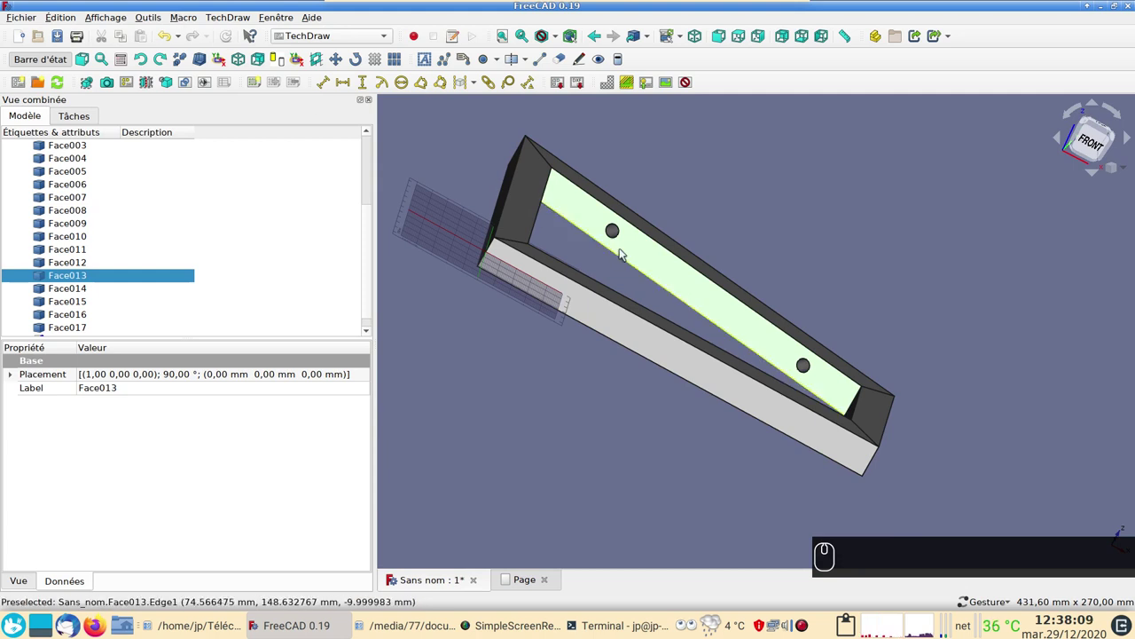
{"action": "left_click_drag", "start_coordinate": [191, 19], "coordinate": [236, 79]}
{"action": "left_click", "coordinate": [489, 84]}
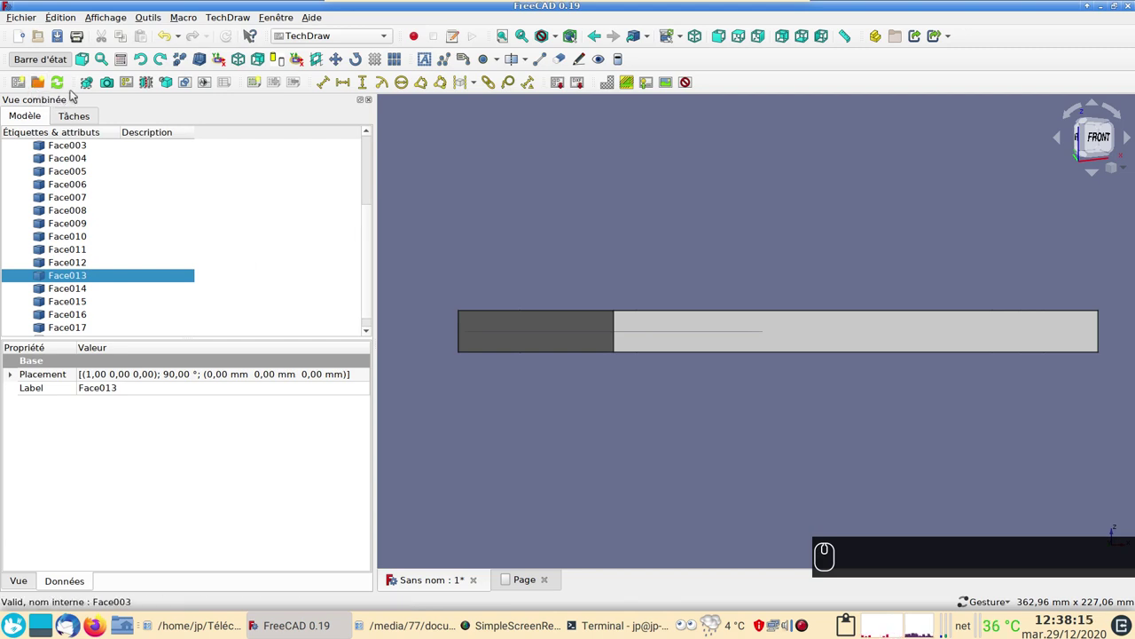
{"action": "left_click", "coordinate": [95, 80]}
{"action": "left_click", "coordinate": [508, 562]}
- On the drawing page, drag View002 below the other views and select the Page in the tree
{"action": "left_click", "coordinate": [519, 573]}
{"action": "scroll", "scroll_direction": "down", "scroll_amount": 3}
{"action": "left_click", "coordinate": [574, 481]}
{"action": "left_click_drag", "start_coordinate": [756, 350], "coordinate": [123, 315]}
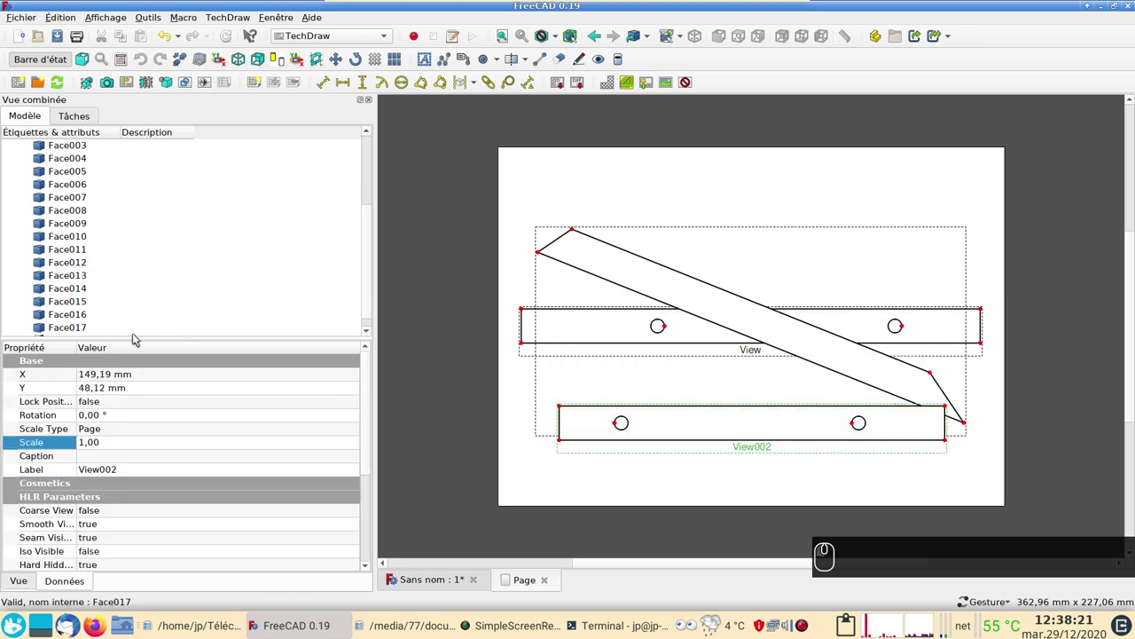
{"action": "scroll", "scroll_direction": "down", "scroll_amount": 3}
{"action": "scroll", "scroll_direction": "down", "scroll_amount": 3}
{"action": "left_click", "coordinate": [60, 329]}
{"action": "left_click", "coordinate": [145, 457]}
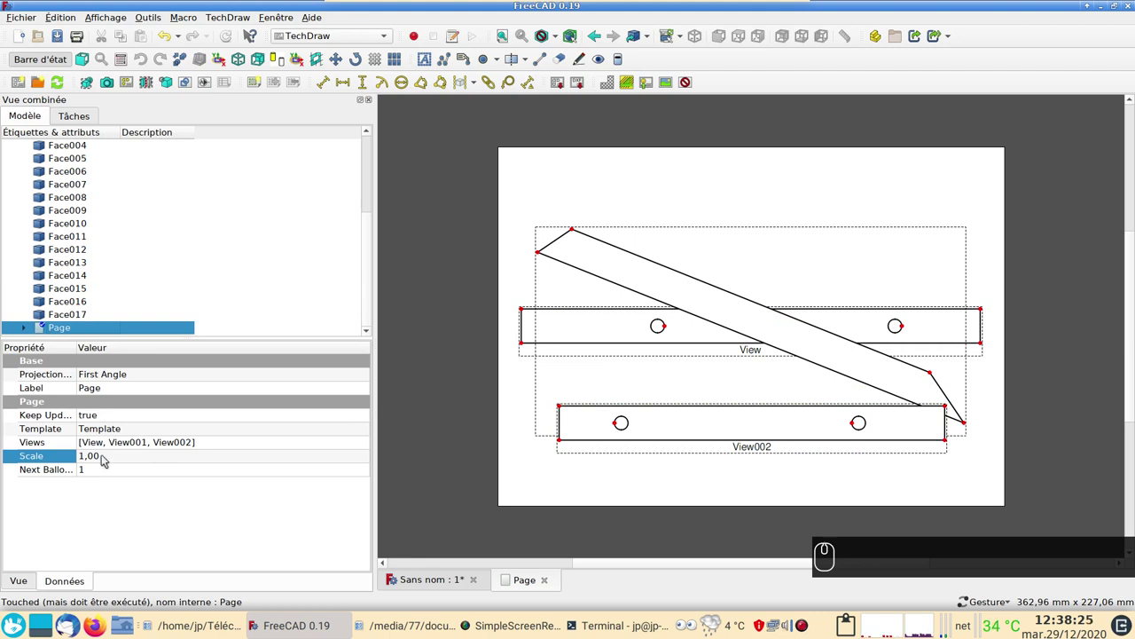
- Set the views' Scale property to 0.50
{"action": "left_click", "coordinate": [106, 455]}
{"action": "type", "text": "(0)"}
{"action": "type", "text": ", (5)"}
{"action": "key", "text": "Return"}
{"action": "scroll", "scroll_direction": "up", "scroll_amount": 3}
{"action": "key", "text": "Return"}
{"action": "key", "text": "BackSpace"}
- Drag the three bar views into a vertical stack on the page
{"action": "left_click_drag", "start_coordinate": [747, 396], "coordinate": [893, 393]}
{"action": "key", "text": "Return"}
{"action": "scroll", "scroll_direction": "up", "scroll_amount": 3}
{"action": "left_click_drag", "start_coordinate": [939, 407], "coordinate": [767, 354]}
{"action": "left_click_drag", "start_coordinate": [767, 355], "coordinate": [749, 345]}
{"action": "left_click_drag", "start_coordinate": [754, 345], "coordinate": [898, 397]}
{"action": "scroll", "scroll_direction": "down", "scroll_amount": 3}
- Hide the view frames and labels, then pick the slanted bar's long lower edge
{"action": "left_click", "coordinate": [909, 387]}
{"action": "right_click", "coordinate": [956, 396]}
{"action": "left_click", "coordinate": [1059, 342]}
{"action": "right_click", "coordinate": [1087, 328]}
{"action": "left_click", "coordinate": [1090, 323]}
{"action": "scroll", "scroll_direction": "up", "scroll_amount": 3}
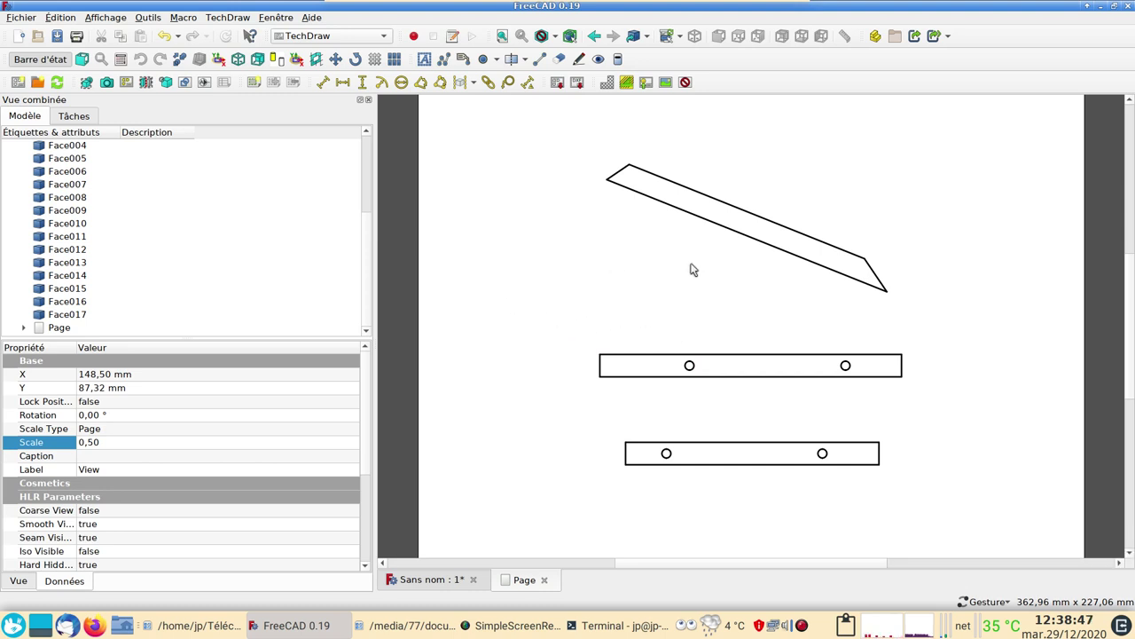
{"action": "left_click", "coordinate": [870, 283]}
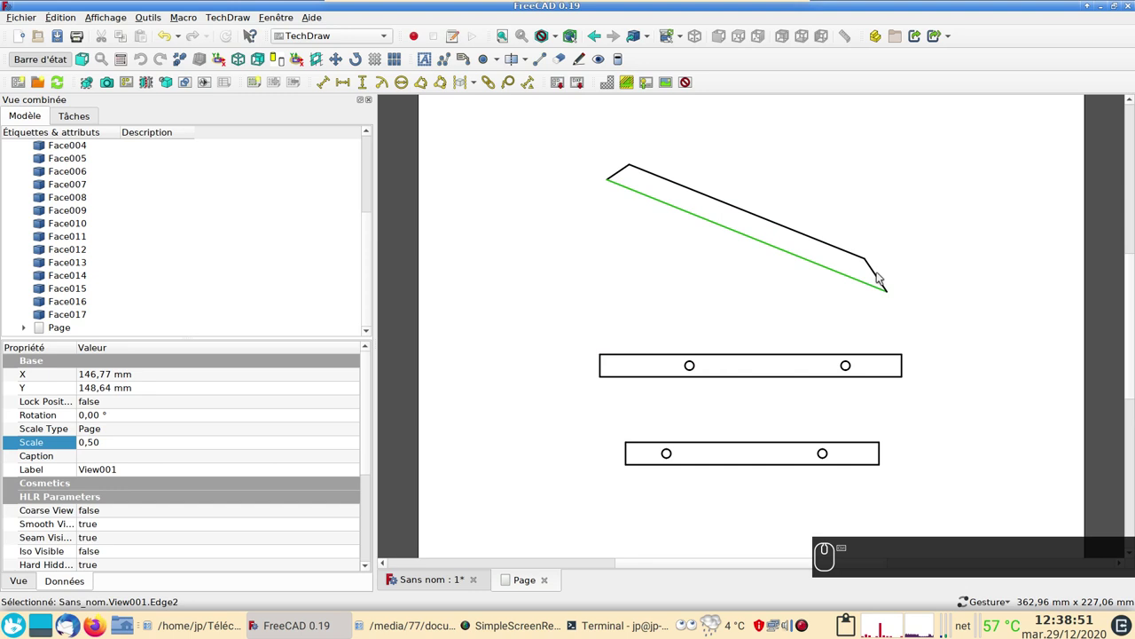
{"action": "left_click_drag", "start_coordinate": [883, 273], "coordinate": [479, 112]}
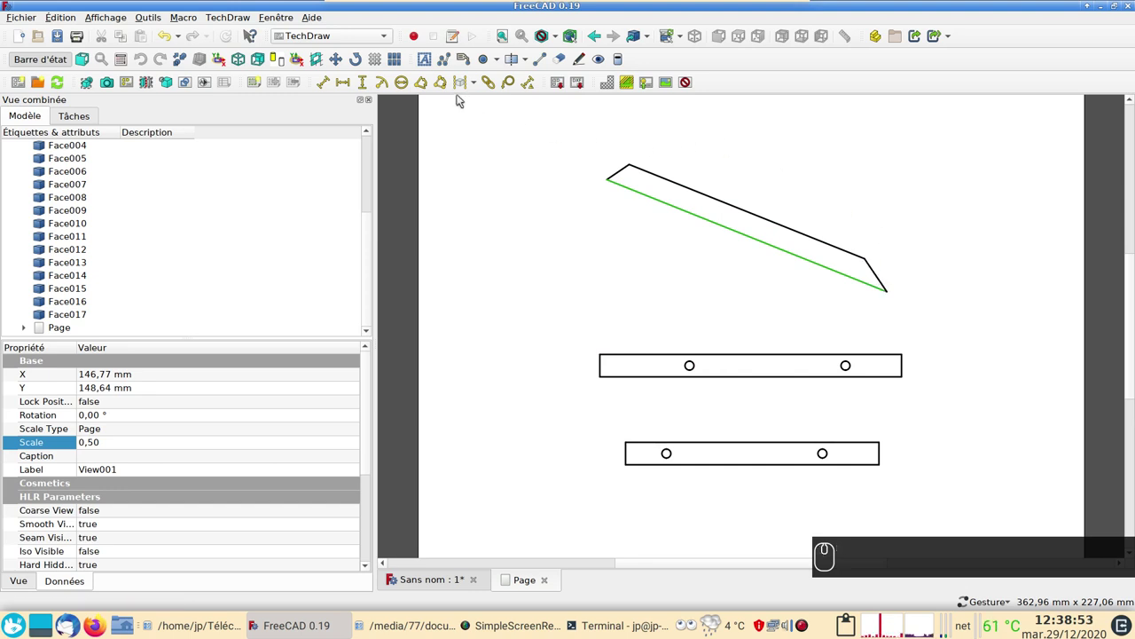
- Add the 34.10° angle dimension at the slanted bar's right mitre and position it near the corner
{"action": "left_click", "coordinate": [429, 84]}
{"action": "left_click", "coordinate": [700, 312]}
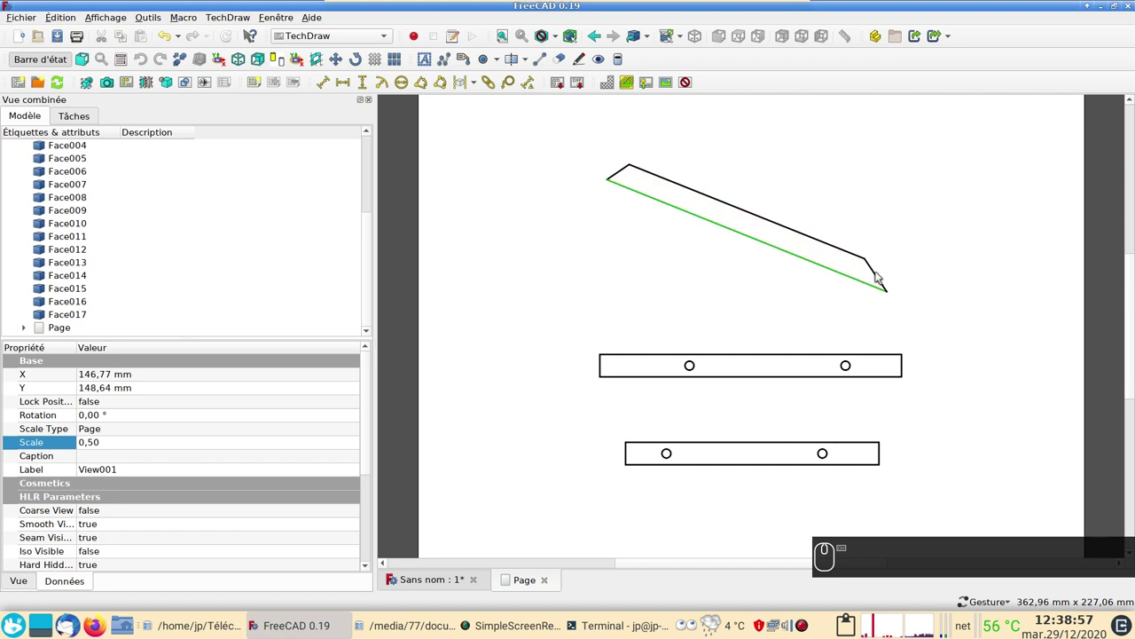
{"action": "left_click", "coordinate": [879, 273]}
{"action": "left_click_drag", "start_coordinate": [473, 92], "coordinate": [449, 81]}
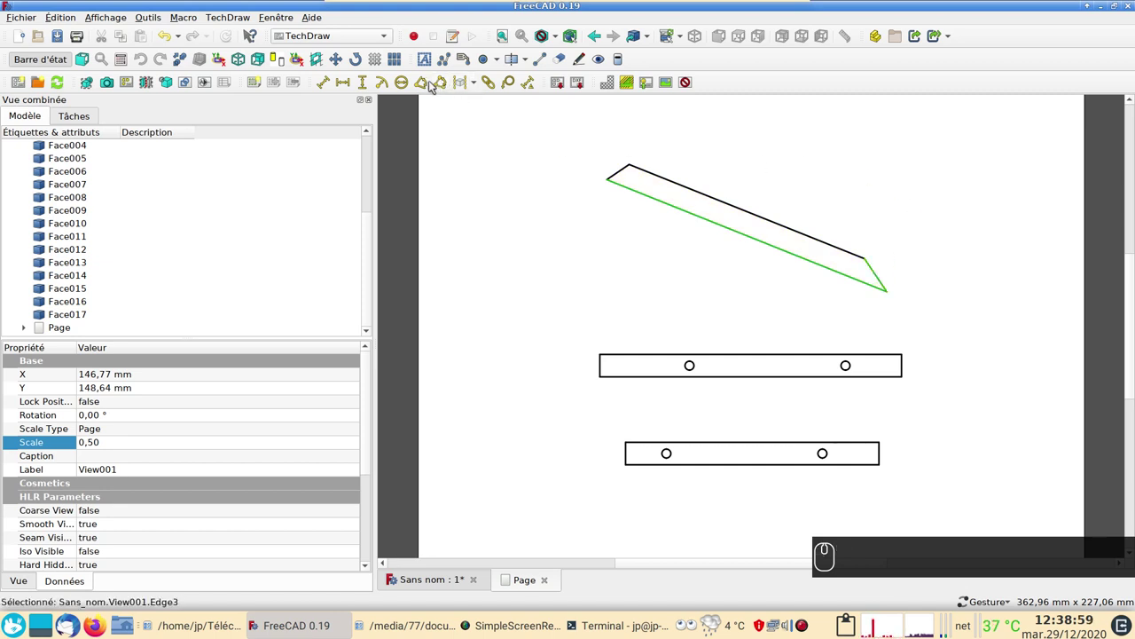
{"action": "left_click", "coordinate": [428, 81]}
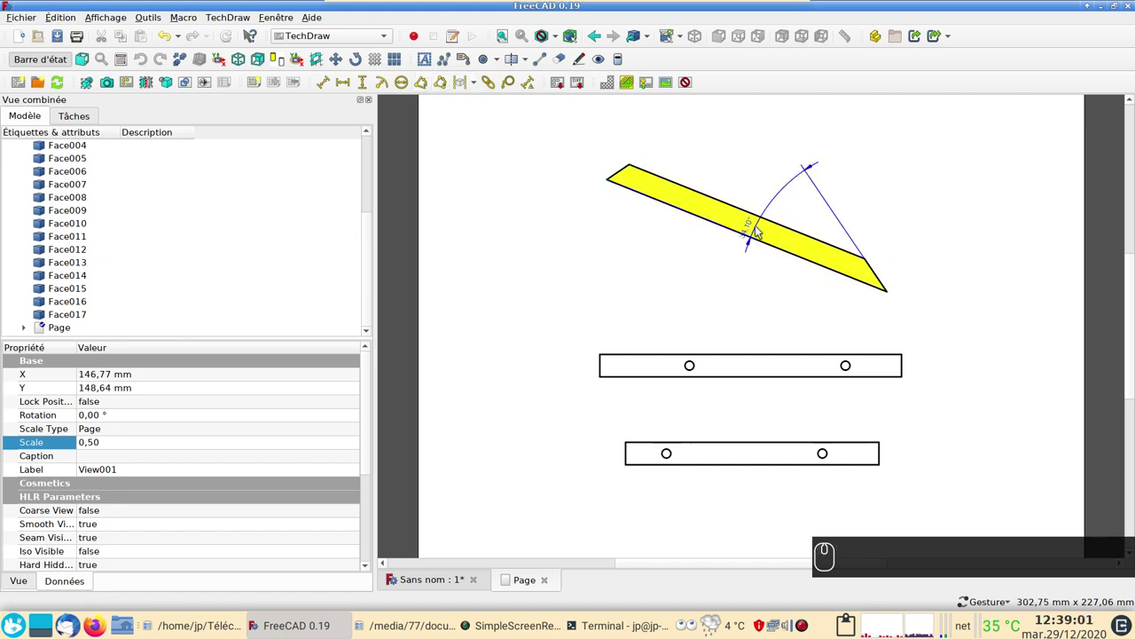
{"action": "left_click_drag", "start_coordinate": [753, 230], "coordinate": [607, 159]}
{"action": "left_click_drag", "start_coordinate": [622, 170], "coordinate": [625, 179]}
{"action": "left_click_drag", "start_coordinate": [625, 174], "coordinate": [636, 188]}
{"action": "left_click_drag", "start_coordinate": [634, 188], "coordinate": [503, 94]}
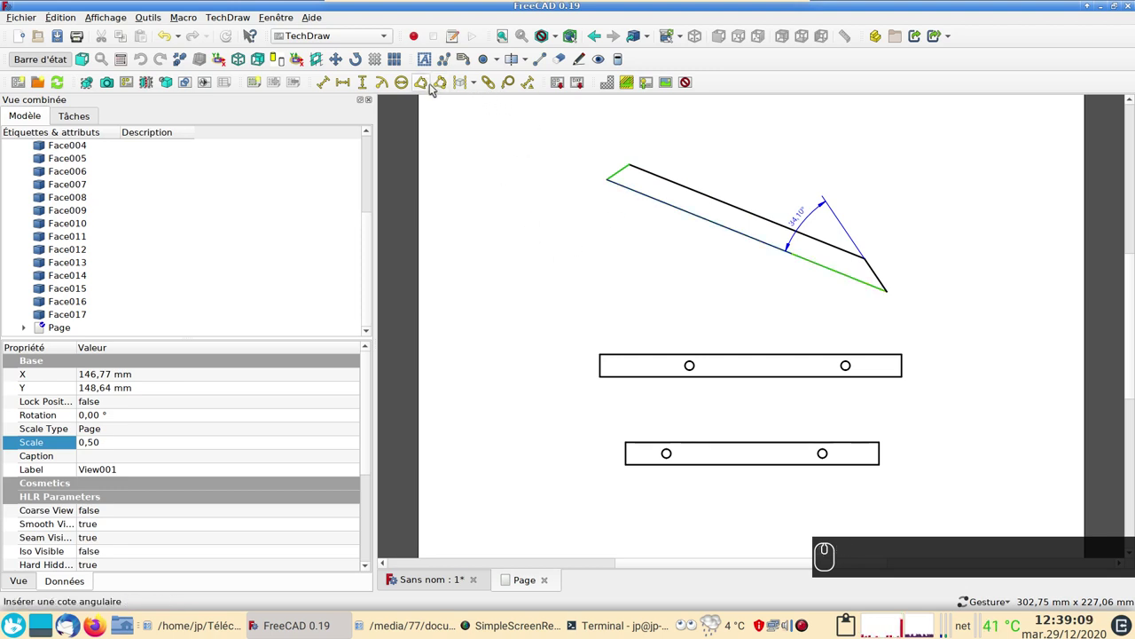
- Add the 55.90° left mitre angle and the 269.26 length dimension, placing them around the bar
{"action": "left_click", "coordinate": [427, 84]}
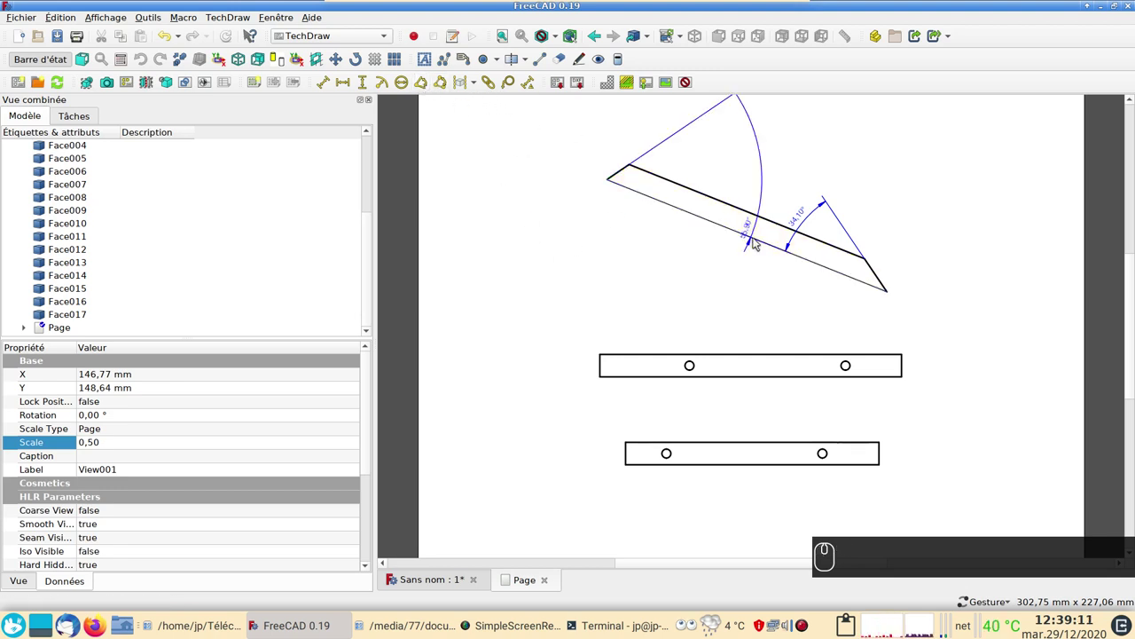
{"action": "left_click_drag", "start_coordinate": [748, 230], "coordinate": [681, 206]}
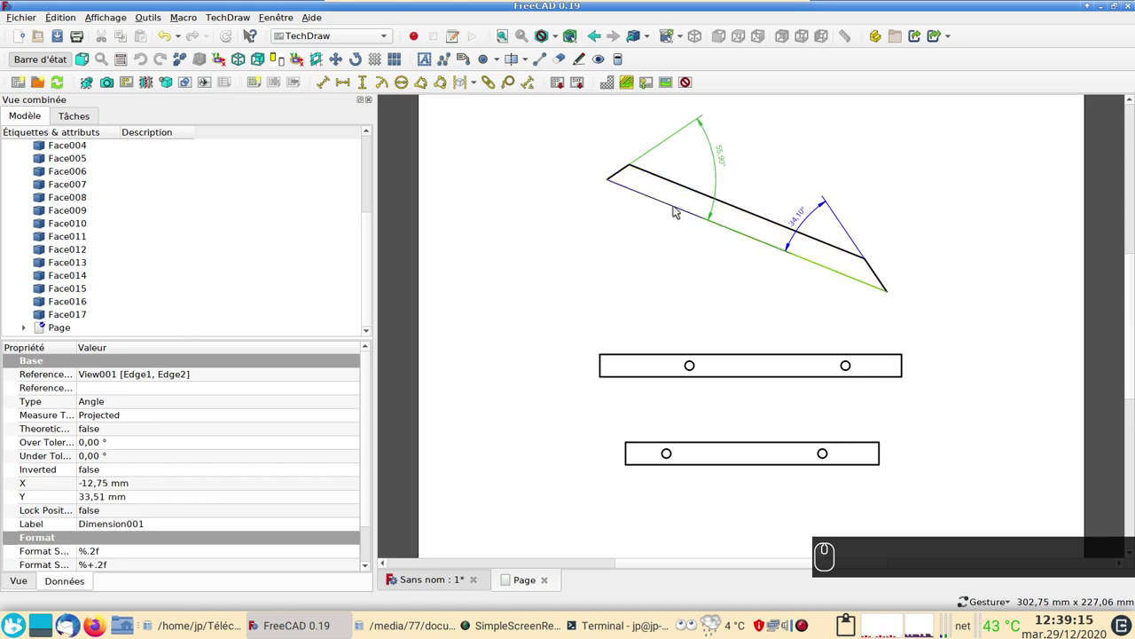
{"action": "left_click", "coordinate": [680, 206]}
{"action": "left_click", "coordinate": [336, 85]}
{"action": "left_click_drag", "start_coordinate": [332, 82], "coordinate": [749, 231]}
{"action": "left_click_drag", "start_coordinate": [749, 232], "coordinate": [677, 353]}
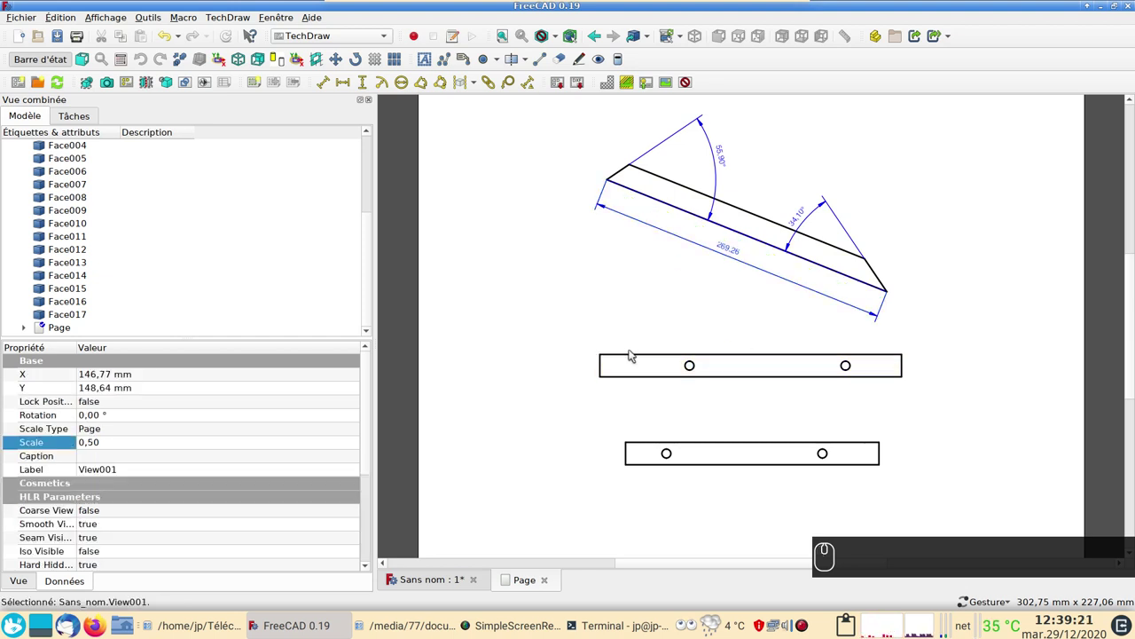
{"action": "scroll", "scroll_direction": "down", "scroll_amount": 3}
{"action": "left_click_drag", "start_coordinate": [576, 266], "coordinate": [530, 269]}
{"action": "left_click", "coordinate": [531, 269]}
{"action": "left_click", "coordinate": [545, 302]}
{"action": "right_click", "coordinate": [544, 303]}
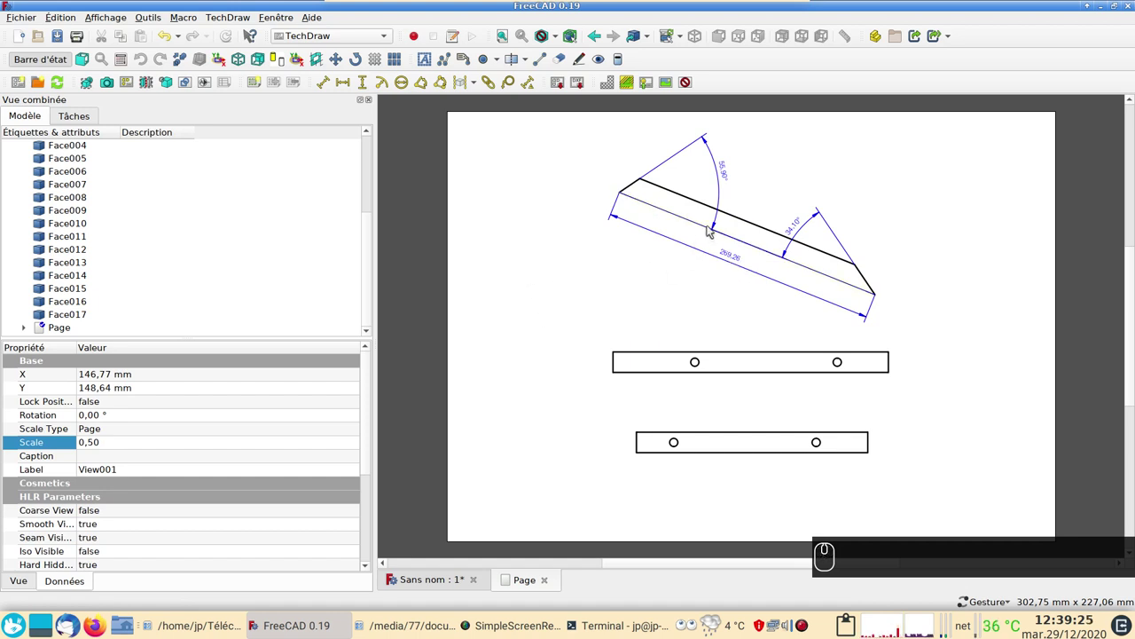